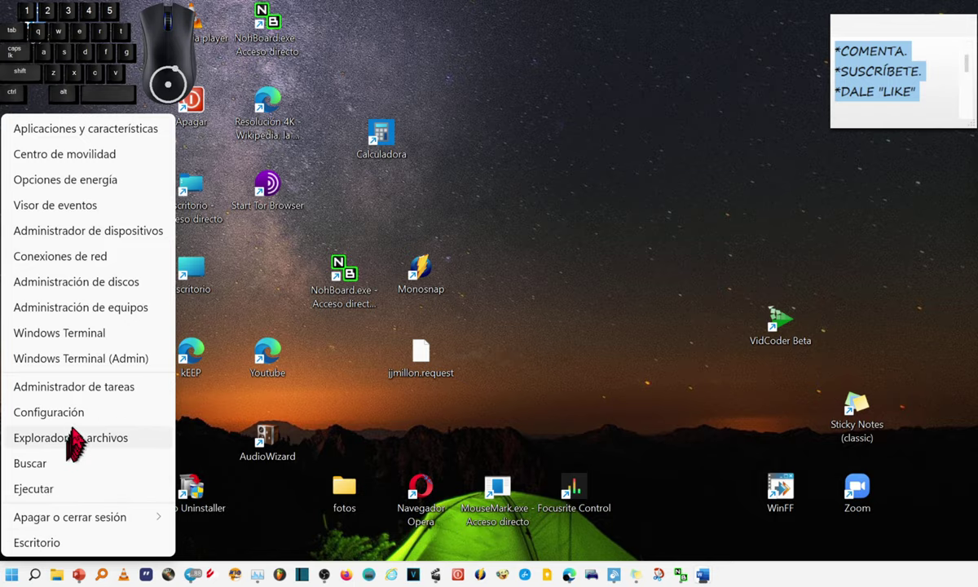
- Launch Windows Settings from the Start context menu's Configuración entry
click(81, 421)
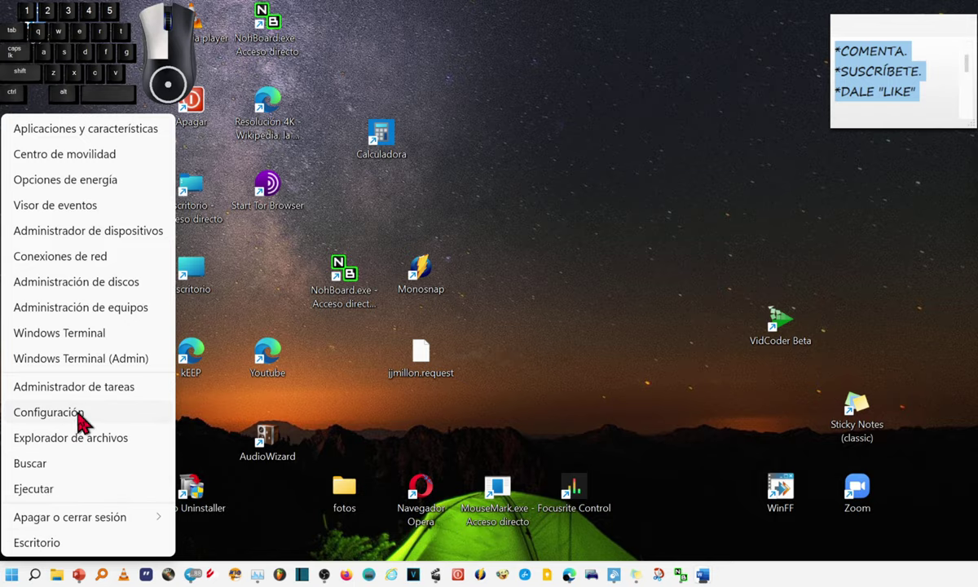
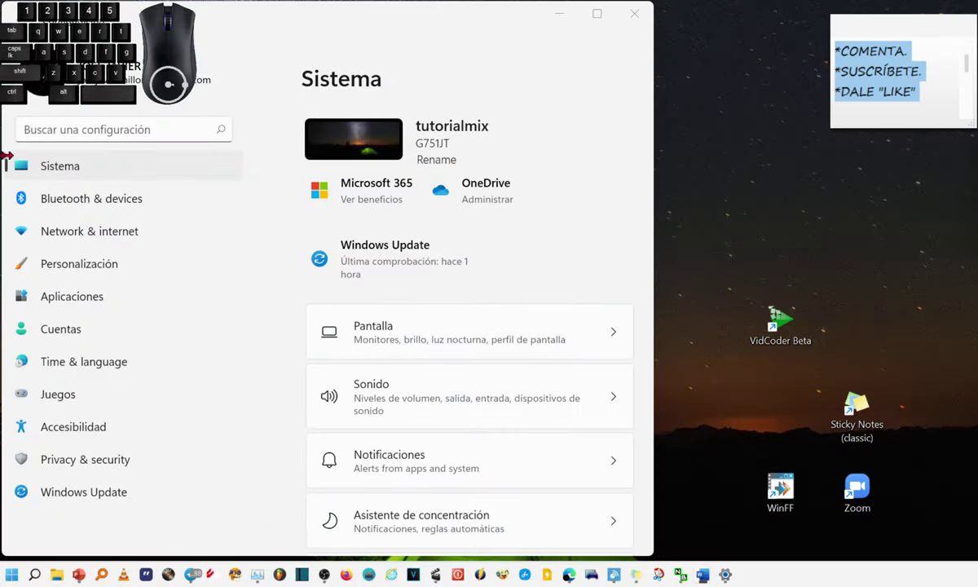
- Go from the Sistema page to Energía y batería, showing battery level and chart
drag(77, 181, 56, 173)
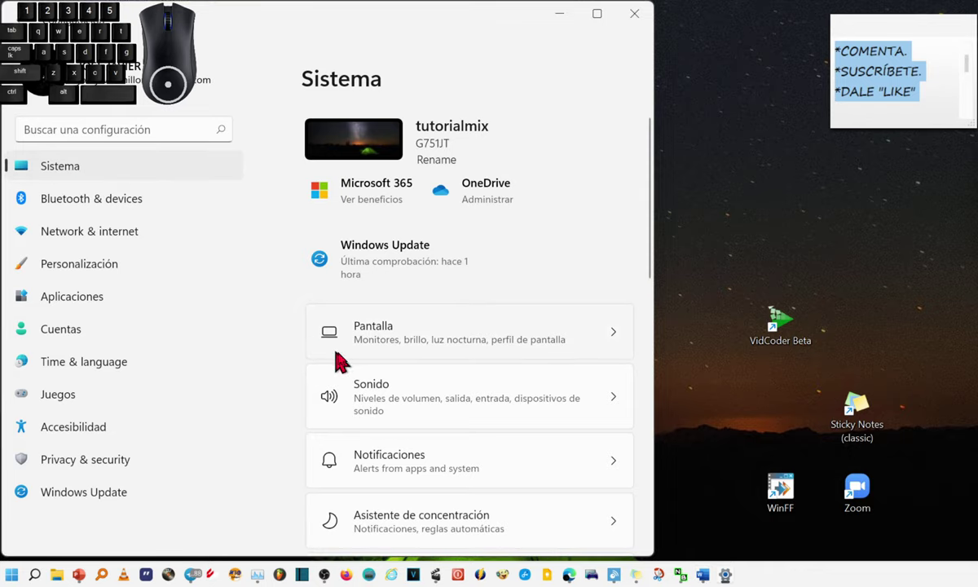
scroll(down, 3)
scroll(up, 3)
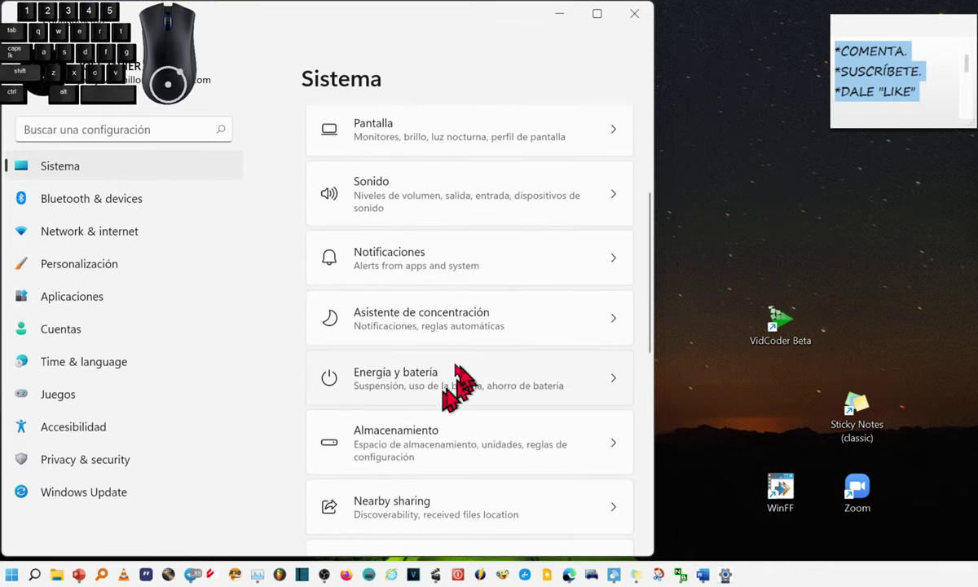
click(484, 397)
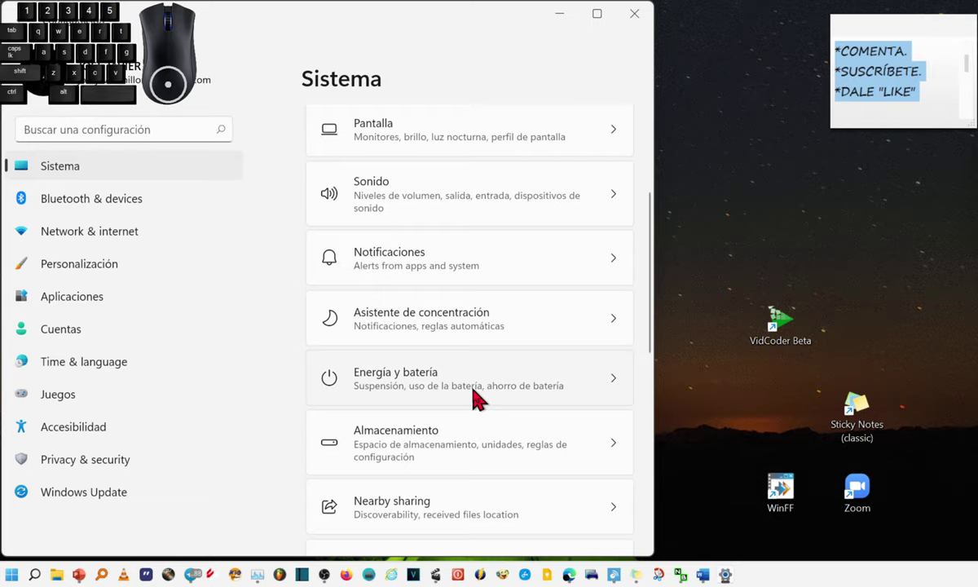
click(449, 381)
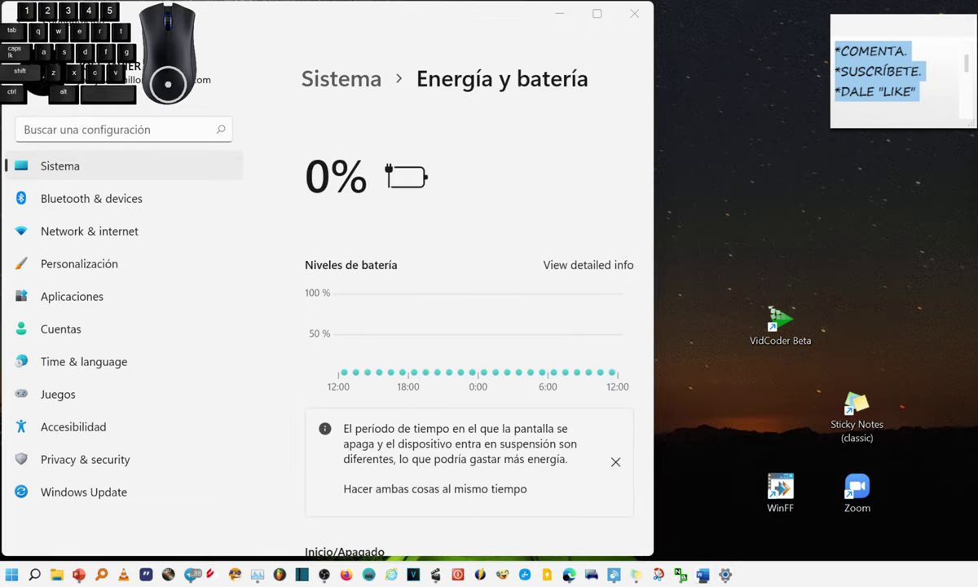
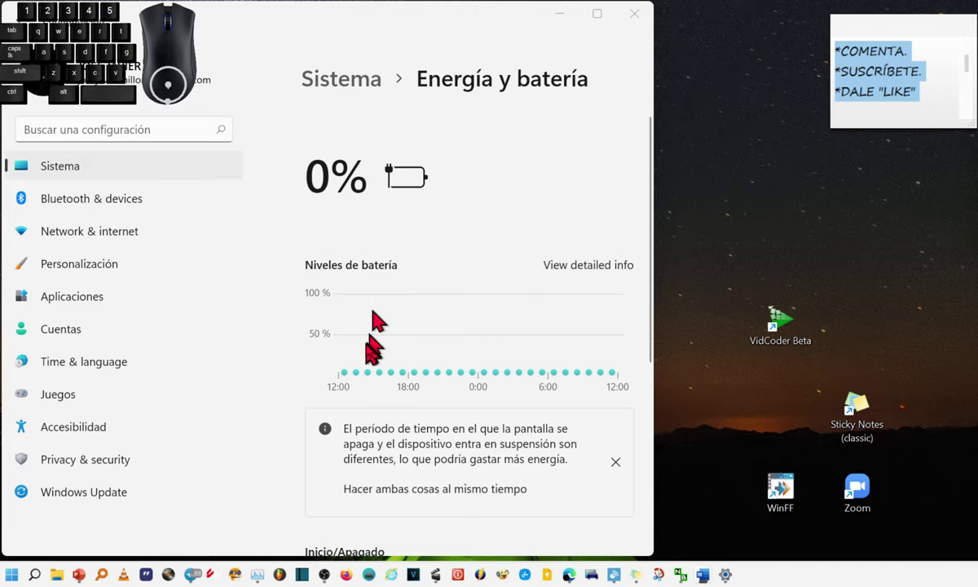
- Under Pantalla y suspensión, set plugged-in screen-off to 4 horas
scroll(down, 3)
scroll(up, 3)
click(441, 326)
scroll(down, 3)
click(561, 386)
click(546, 483)
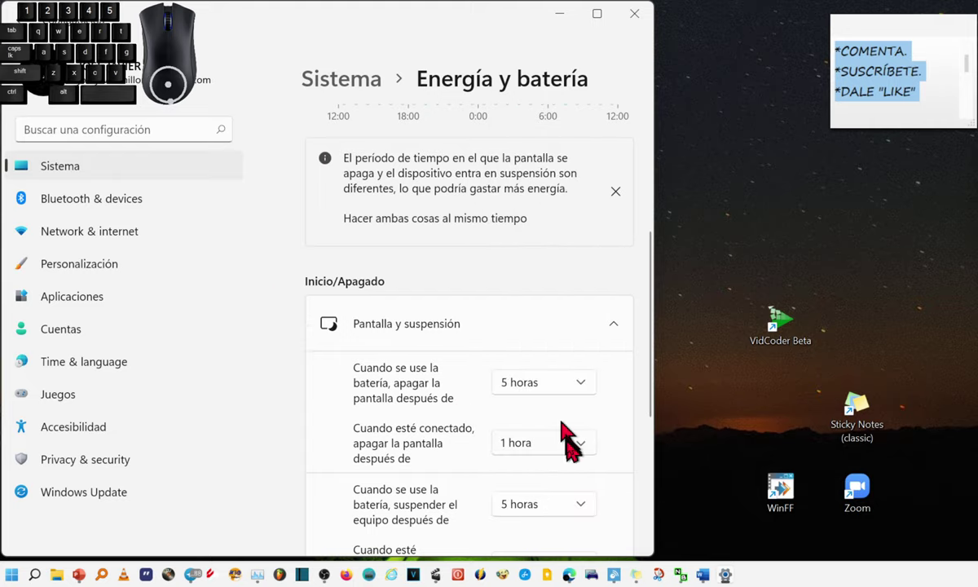
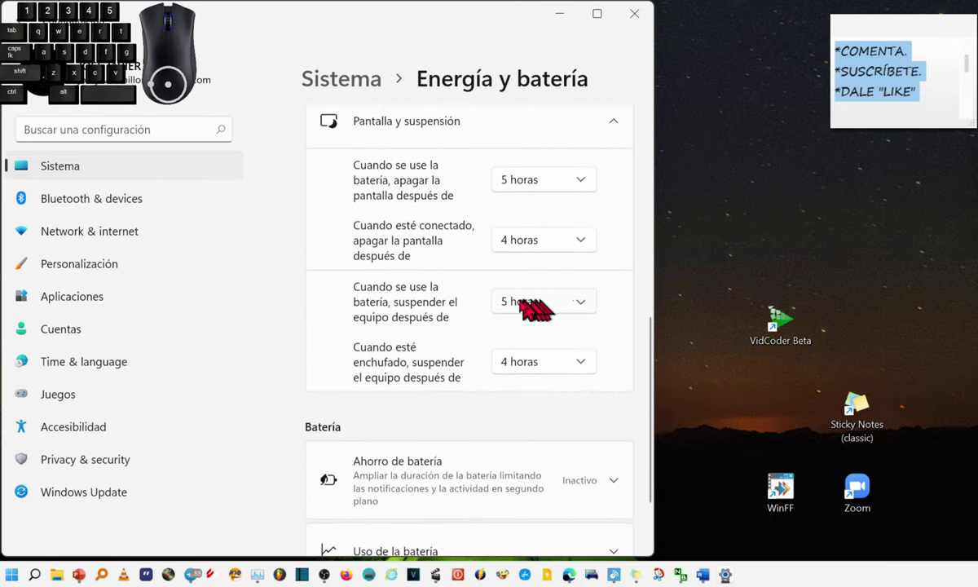
- Set sleep after to Nunca both on battery and when plugged in
click(594, 308)
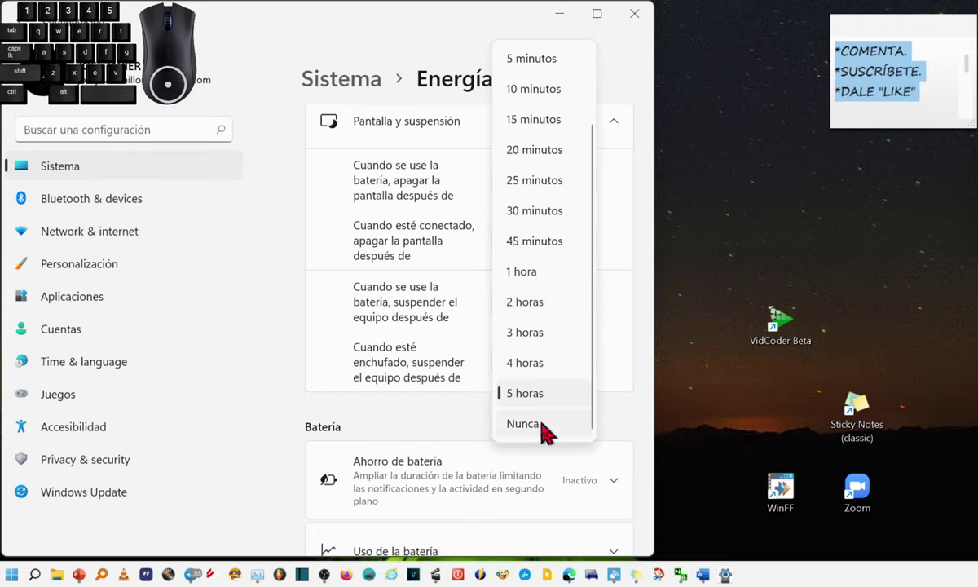
click(550, 427)
click(544, 373)
click(541, 428)
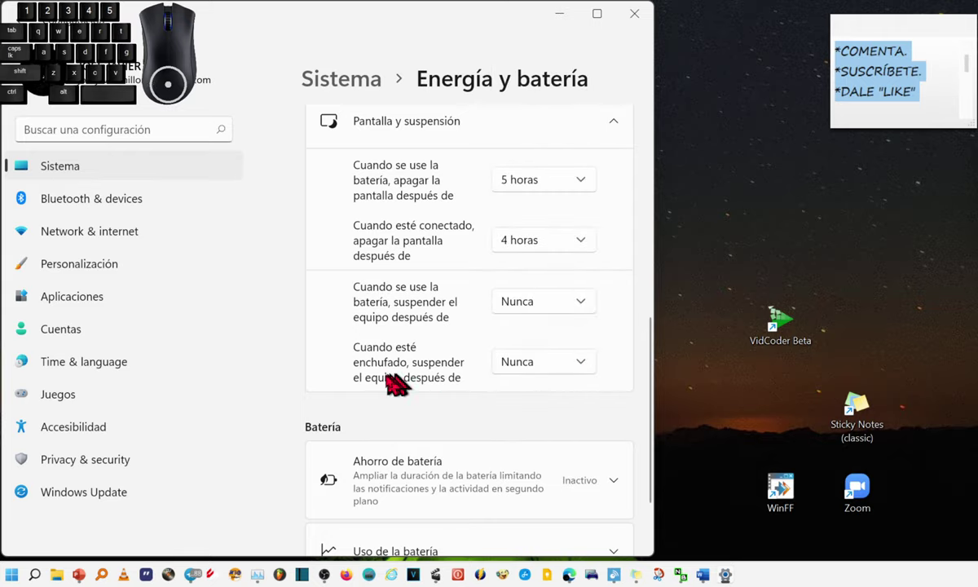